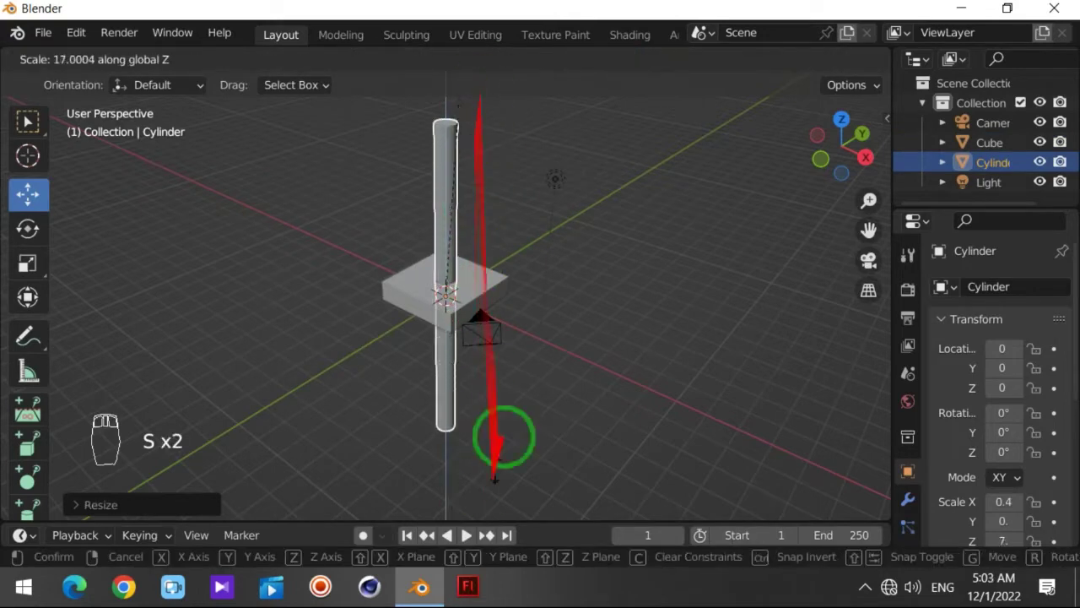
Stretch the cylinder along Z into a tall thin pole, undoing a misplaced drag first
drag(595, 126, 489, 183)
key(ctrl+z)
key(ctrl+z)
drag(450, 225, 578, 262)
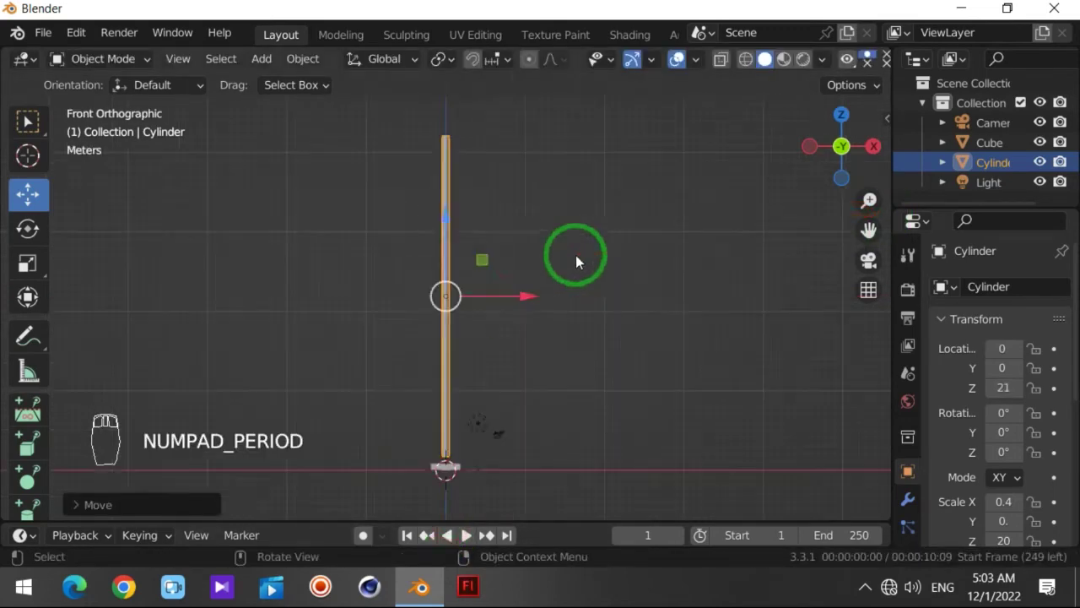
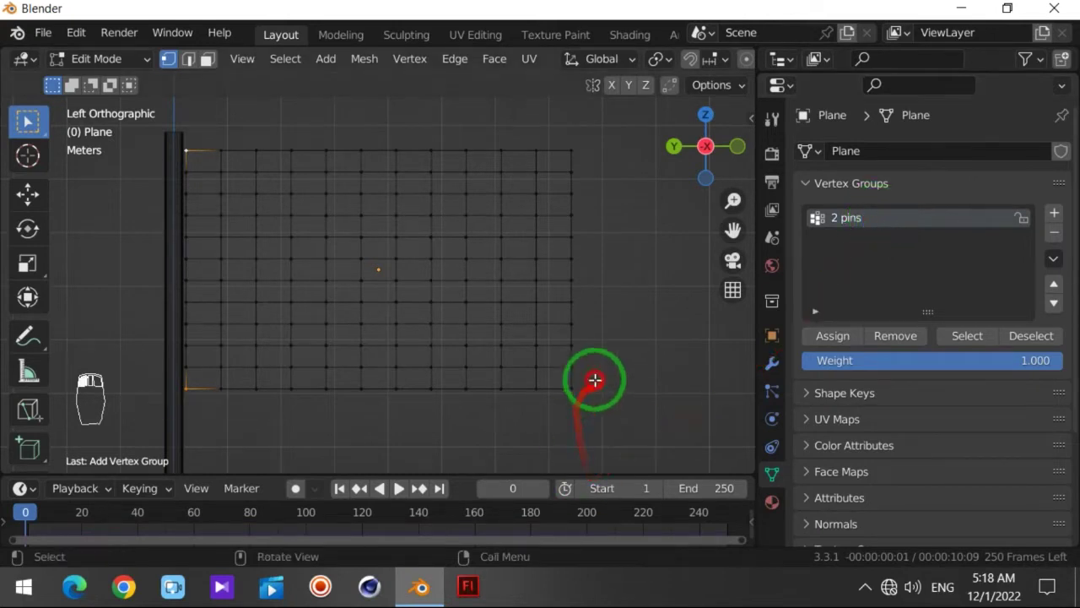
Select the pole-side vertices of the grid plane and assign them to the '2 pins' group
drag(115, 72, 799, 419)
drag(773, 369, 924, 348)
middle_click(923, 348)
drag(217, 586, 271, 589)
drag(396, 444, 168, 518)
drag(403, 491, 138, 524)
Add Cloth physics to the plane pinned by '2 pins' and play so it drapes from the pole
drag(121, 516, 783, 394)
drag(763, 461, 836, 292)
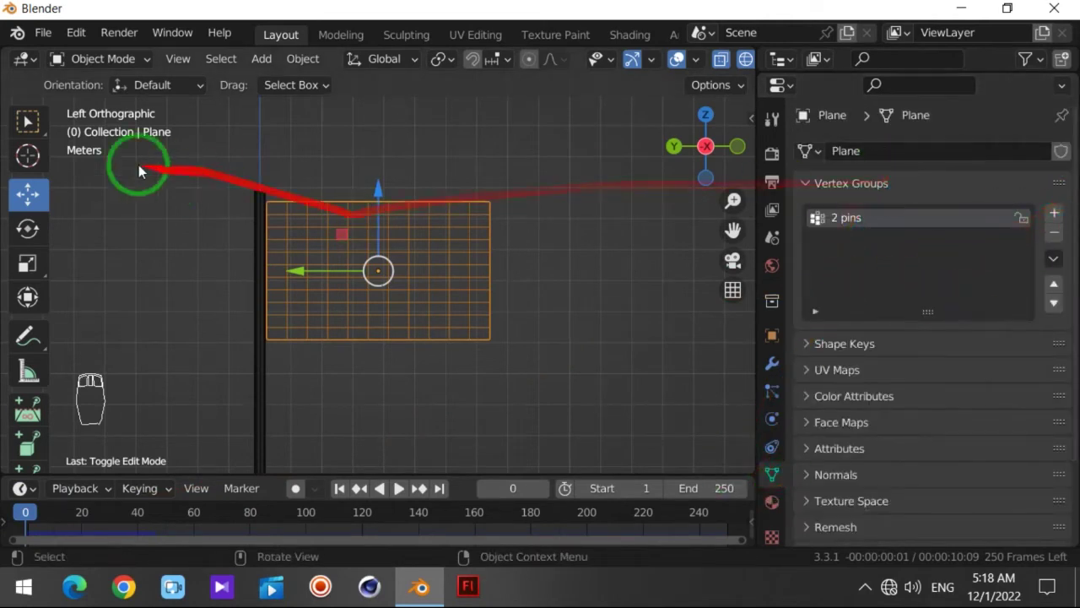
drag(110, 67, 31, 118)
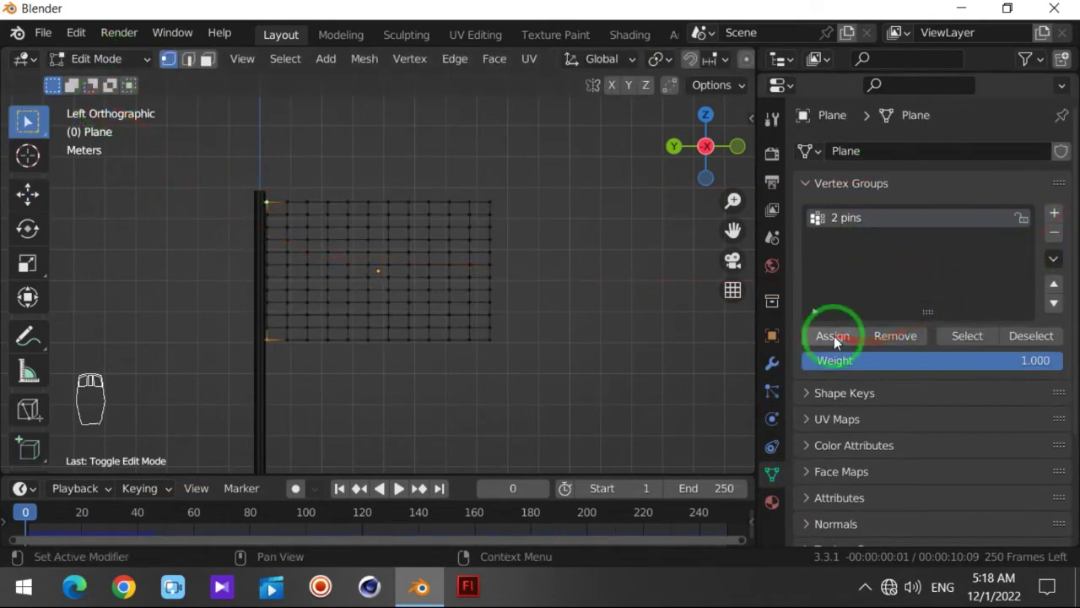
drag(30, 118, 27, 121)
drag(27, 121, 27, 121)
drag(102, 73, 405, 496)
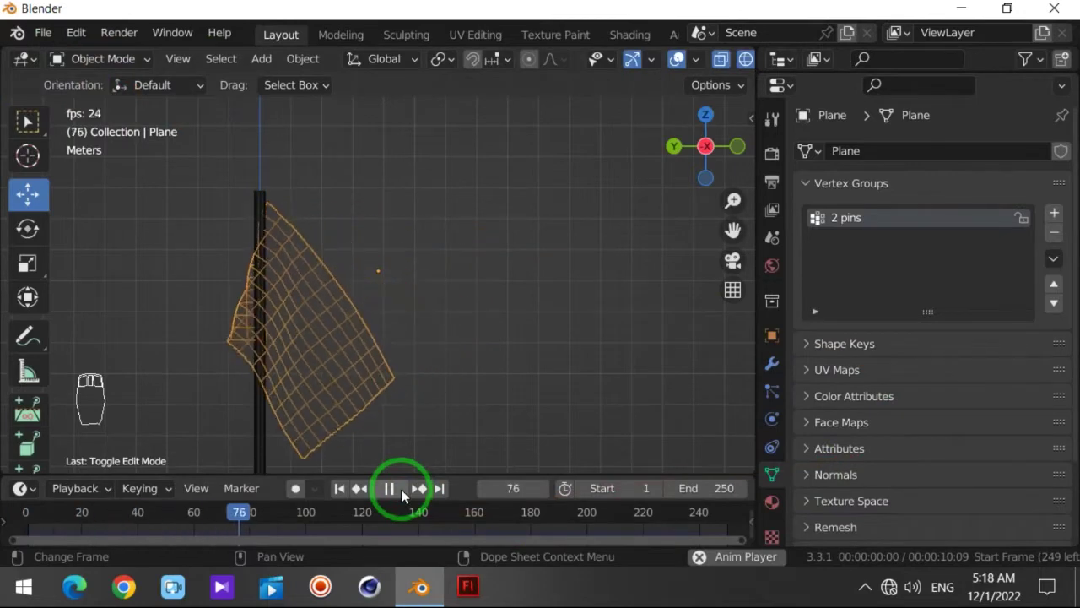
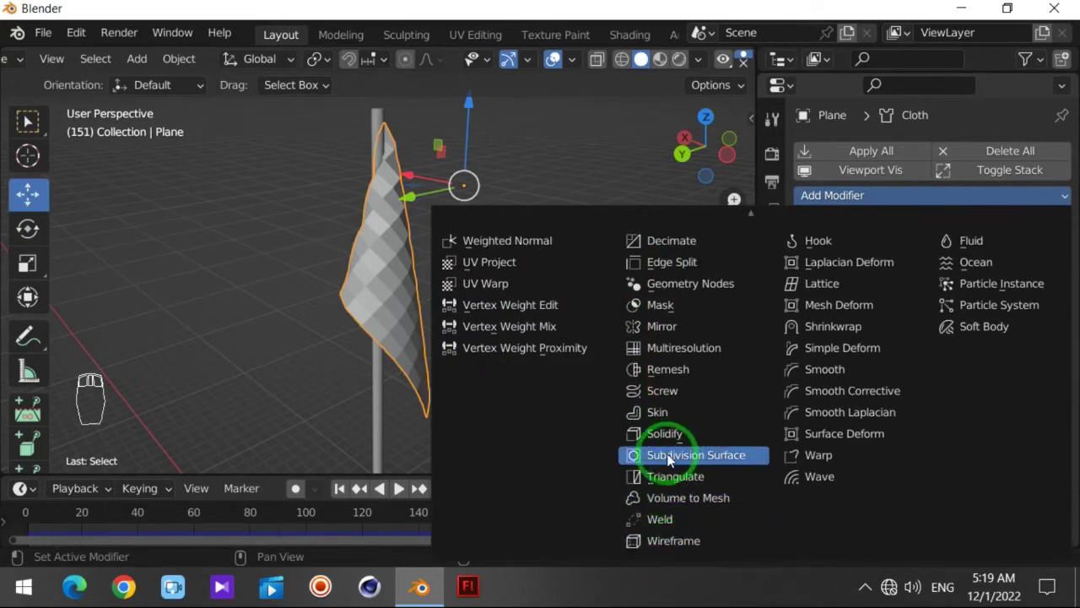
Add a Subdivision Surface modifier at level 3 to smooth the flag and switch to Left view
drag(987, 291, 1038, 361)
drag(987, 229, 421, 291)
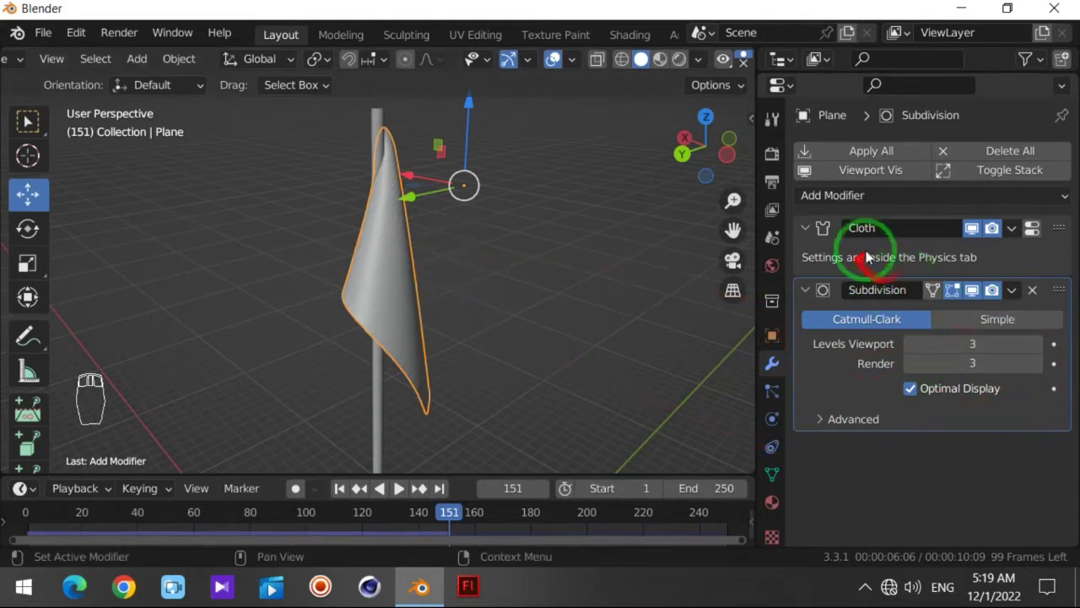
drag(552, 335, 710, 149)
click(709, 148)
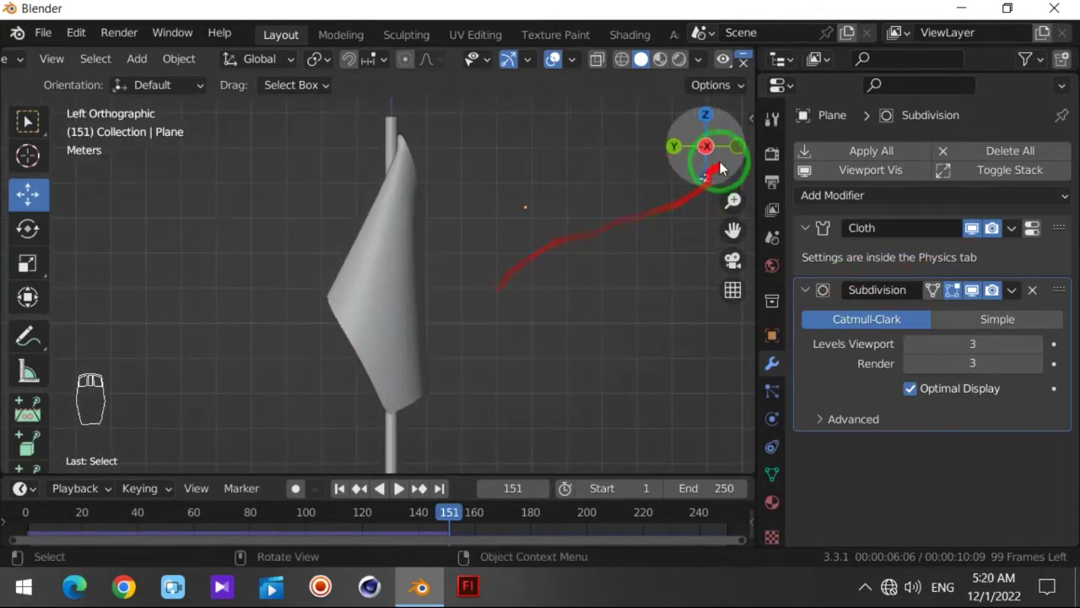
Enable Self Collisions in the cloth's Collisions settings and reset playback to frame 0
drag(404, 274, 768, 361)
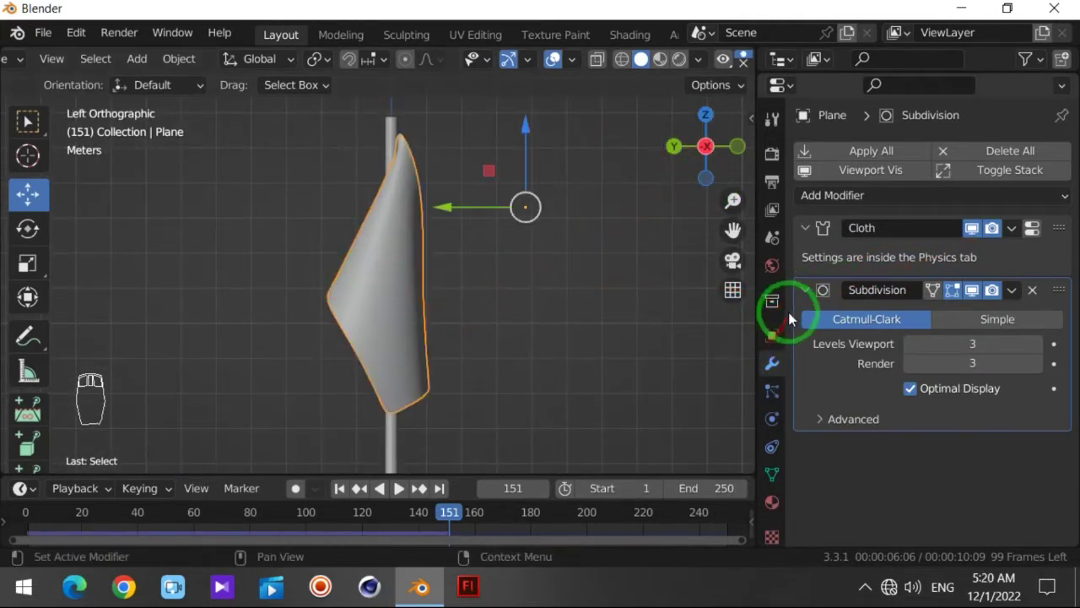
drag(772, 394, 810, 433)
middle_click(810, 433)
drag(817, 433, 838, 458)
middle_click(838, 458)
drag(823, 452, 279, 519)
drag(231, 518, 395, 496)
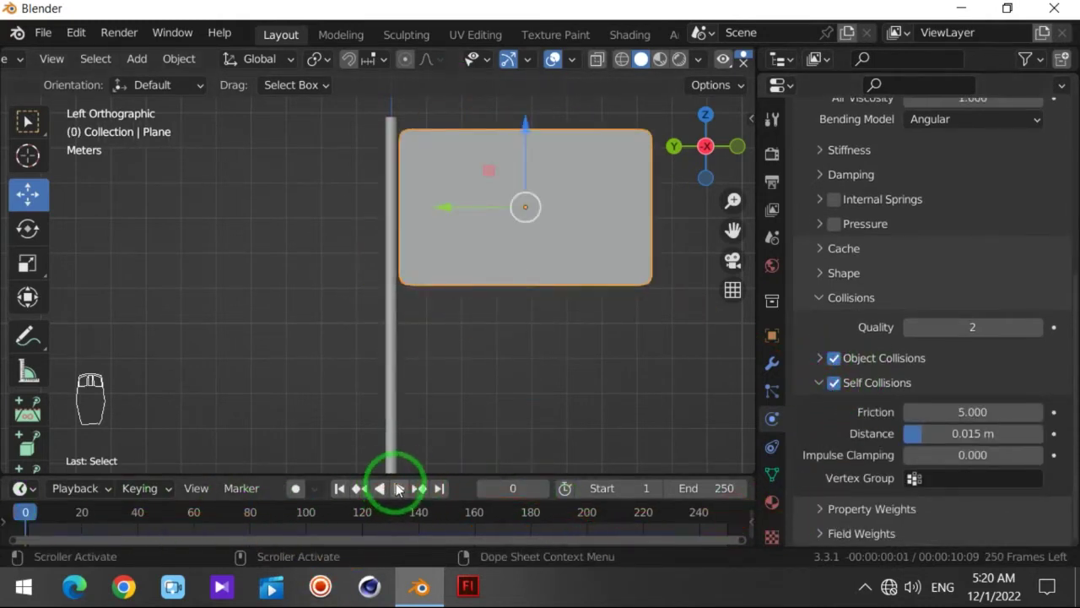
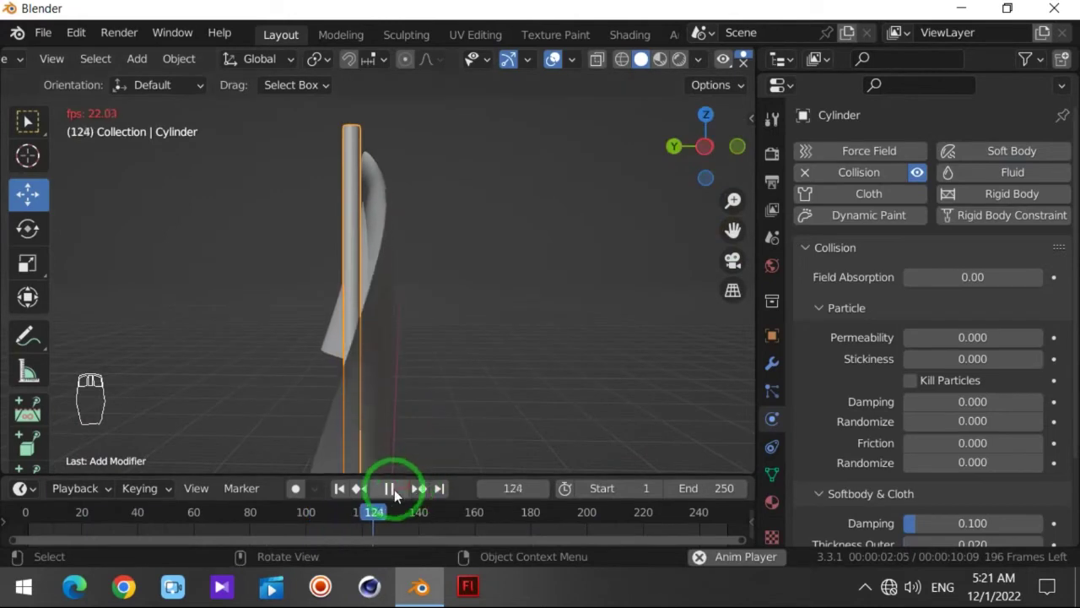
Select the flag plane, enter Edit Mode in Left Orthographic view and expand the Subdivision Advanced panel
drag(396, 493, 31, 117)
key(Tab)
drag(31, 118, 30, 117)
drag(30, 118, 30, 118)
key(ctrl+z)
drag(30, 118, 31, 117)
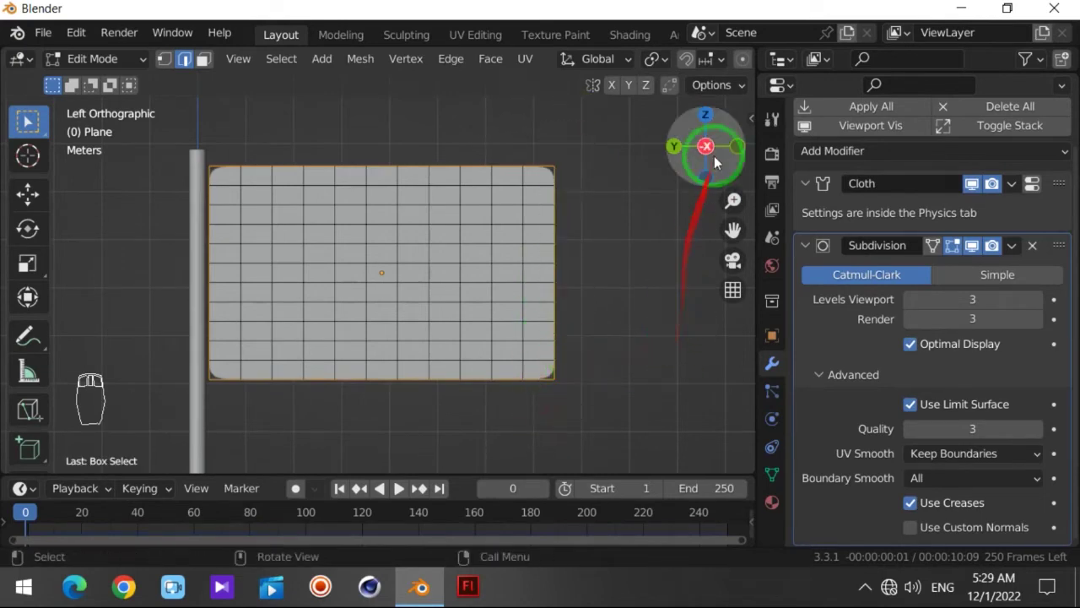
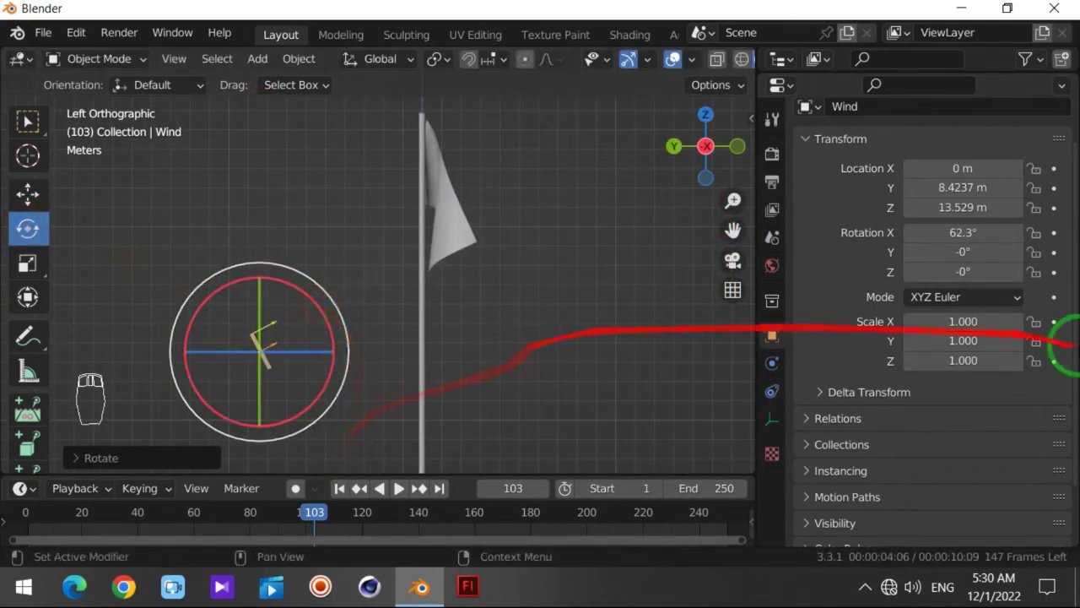
Set the timeline end to frame 461 and the Wind strength to 96.4
drag(808, 143, 858, 261)
drag(809, 219, 776, 368)
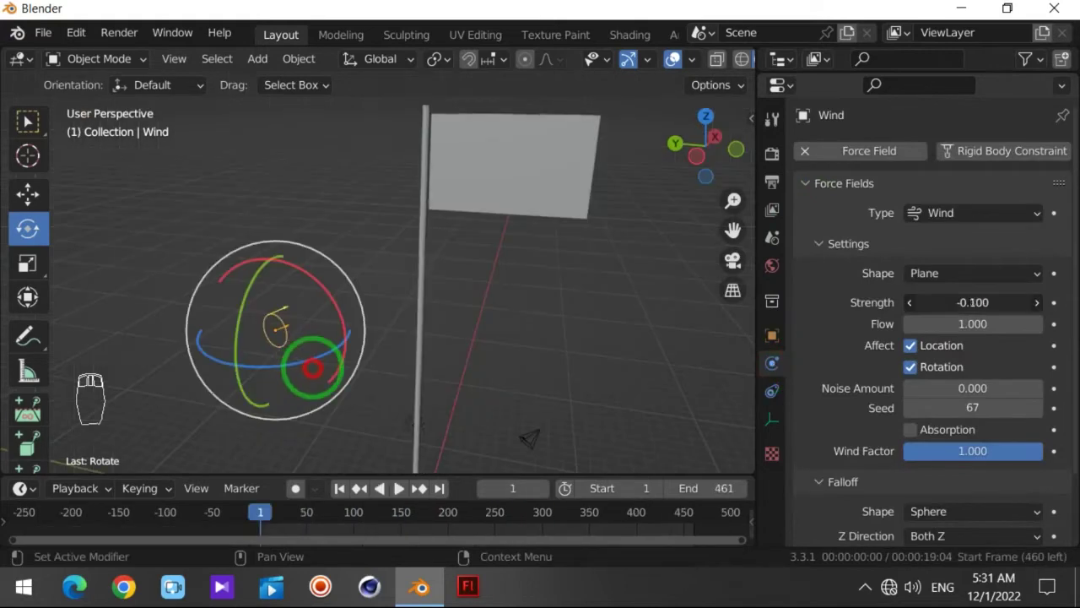
drag(308, 543, 399, 493)
drag(399, 493, 216, 586)
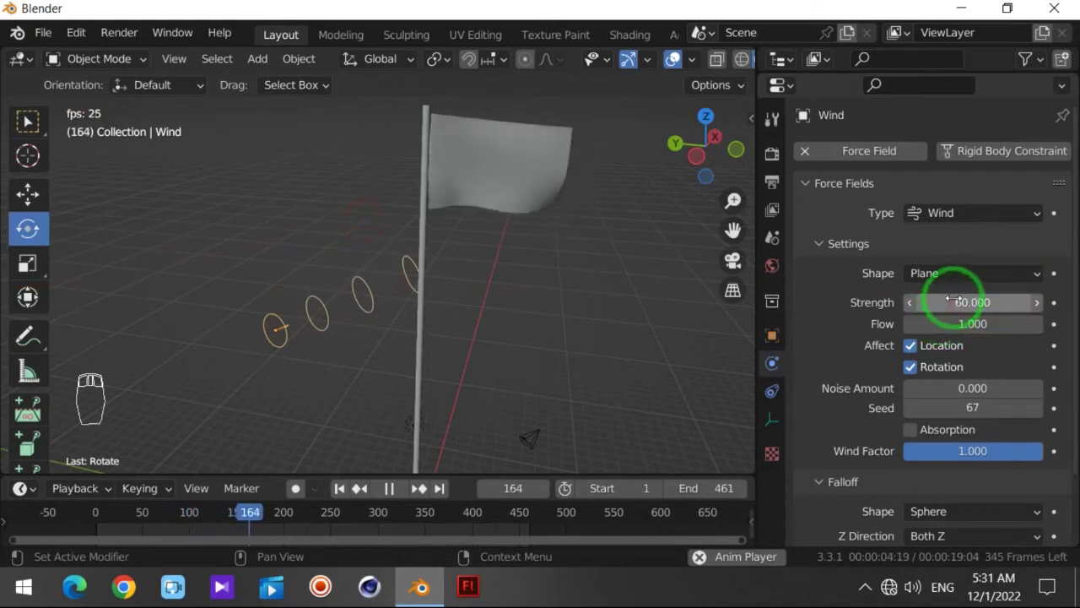
Play the simulation so the flag blows out, then reselect the flag plane
drag(271, 589, 274, 586)
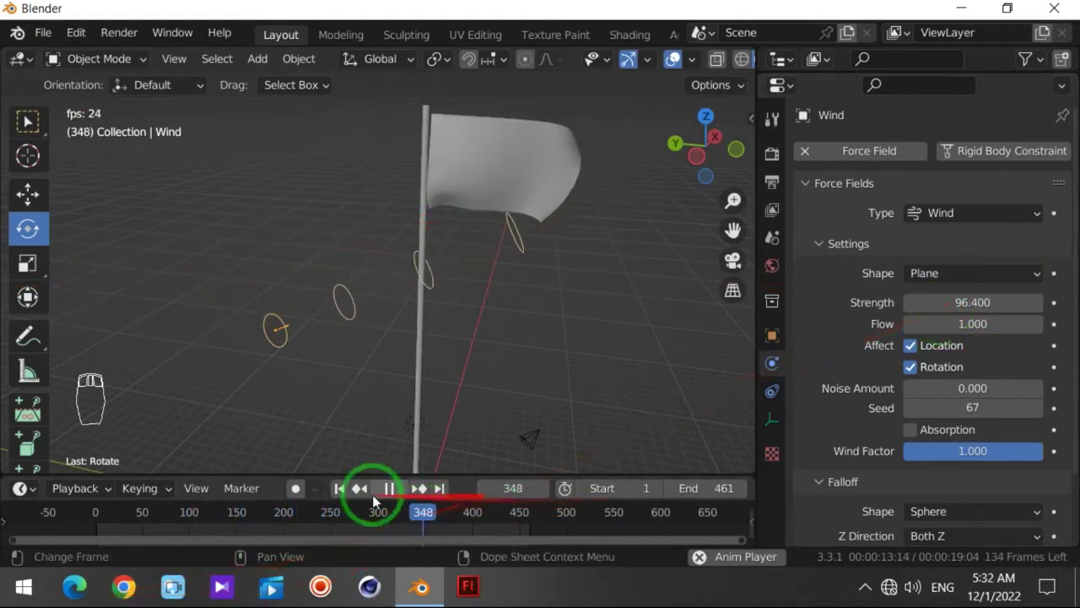
drag(341, 497, 411, 494)
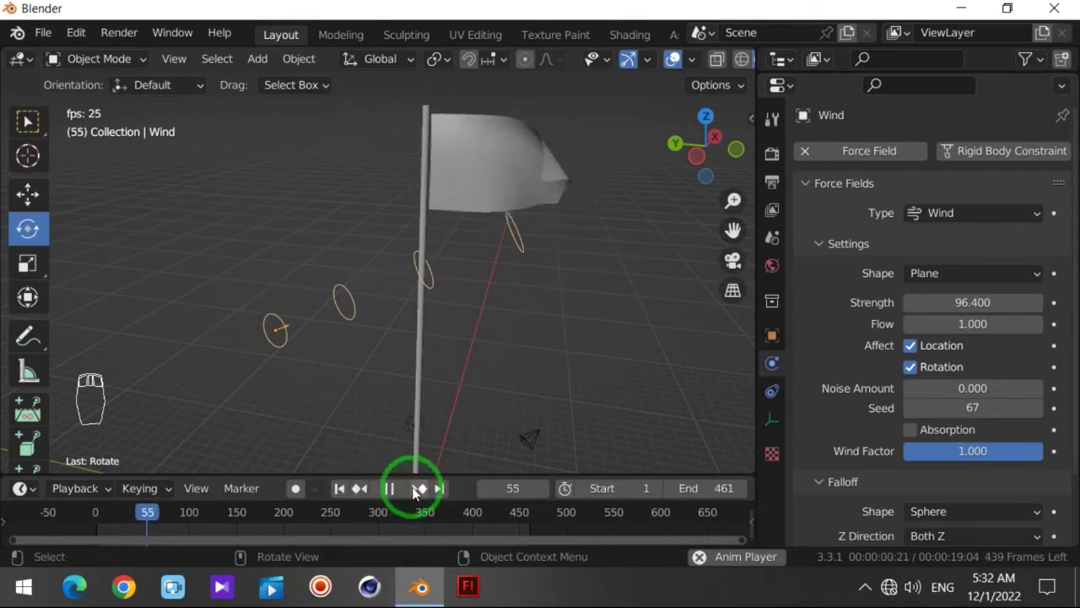
drag(393, 499, 271, 589)
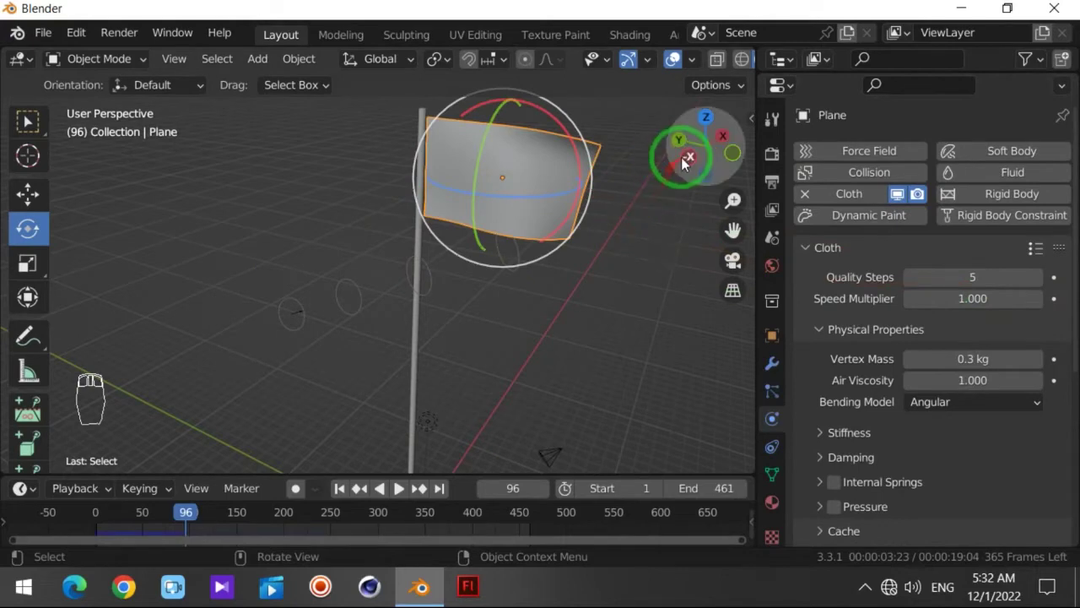
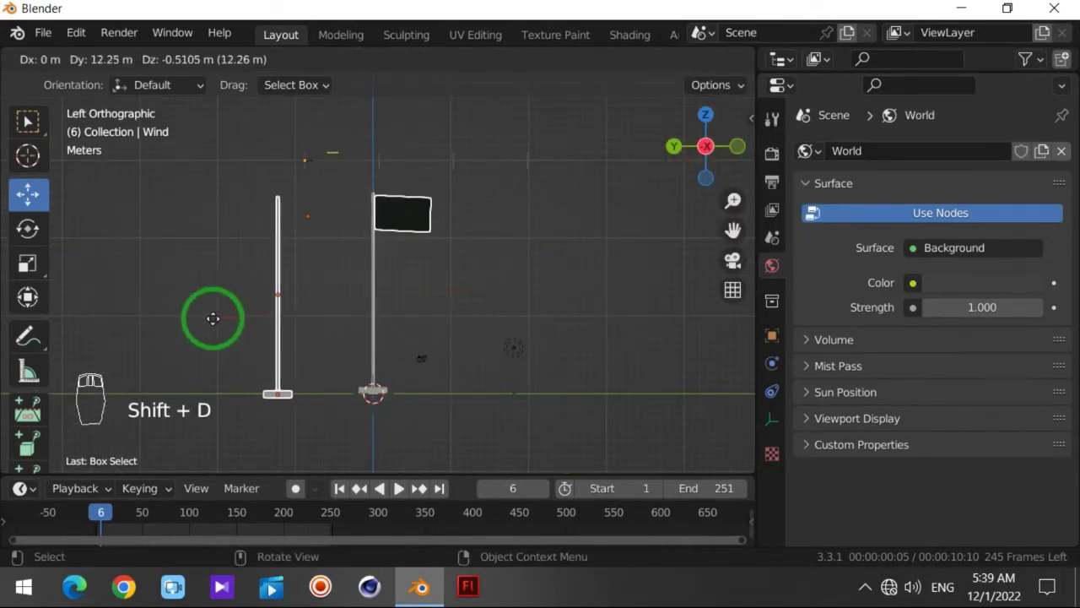
Duplicate and texture the China, India and USA flags on purple, then view them through the camera
drag(217, 586, 369, 279)
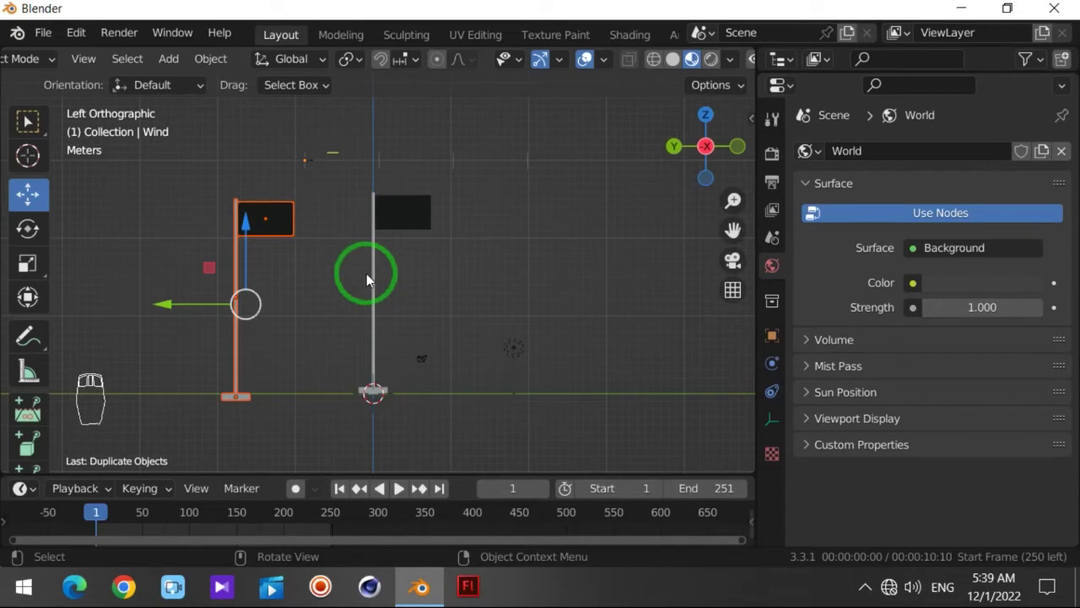
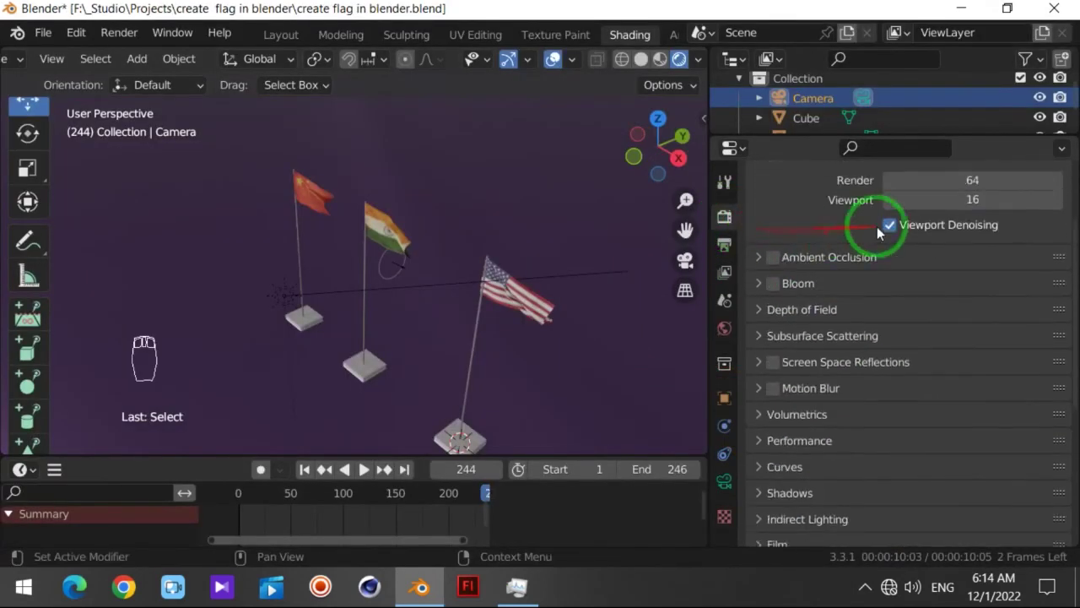
middle_click(417, 263)
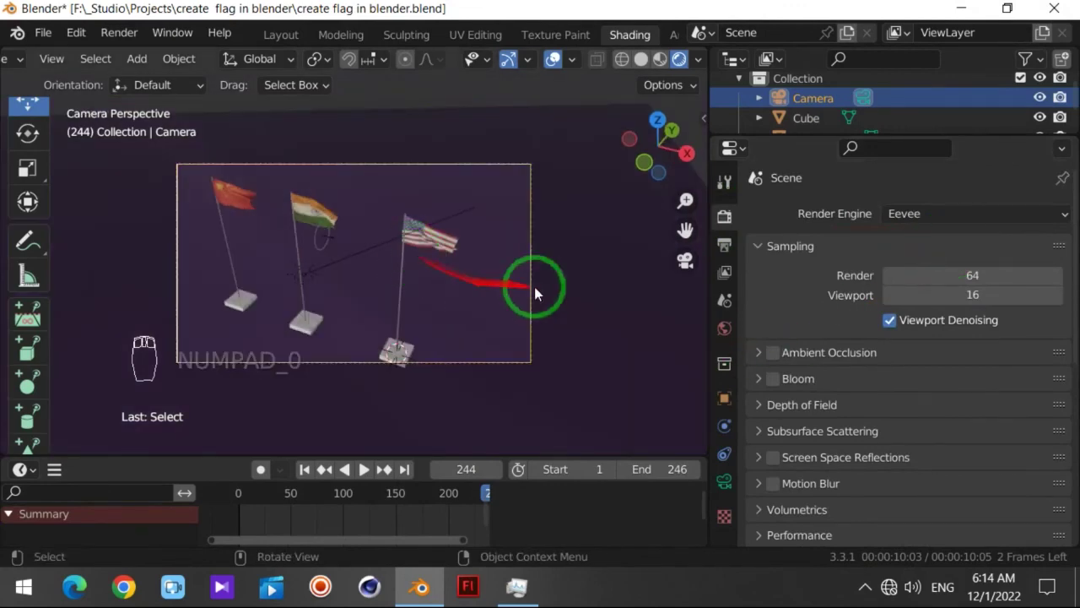